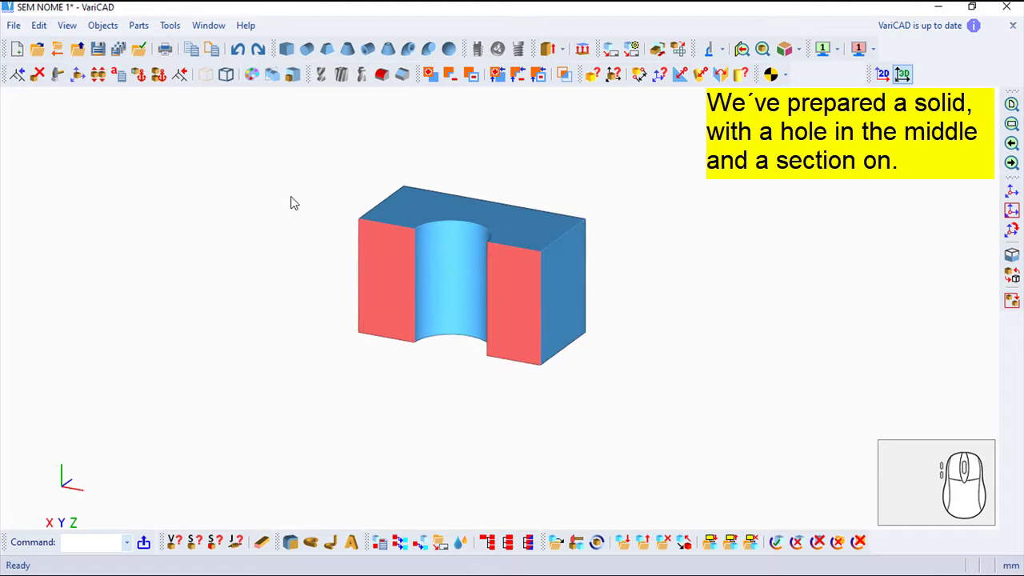
# - Create the predefined 2D views of the sectioned block via Objects > 2D Drawing from 3D View, confirming the warning
pyautogui.click(106, 29)
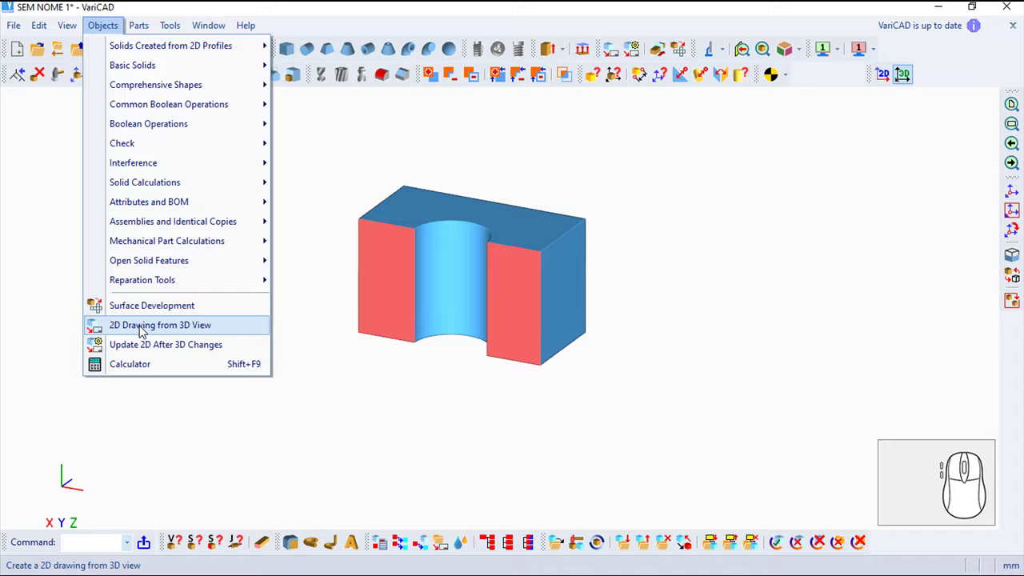
pyautogui.click(148, 332)
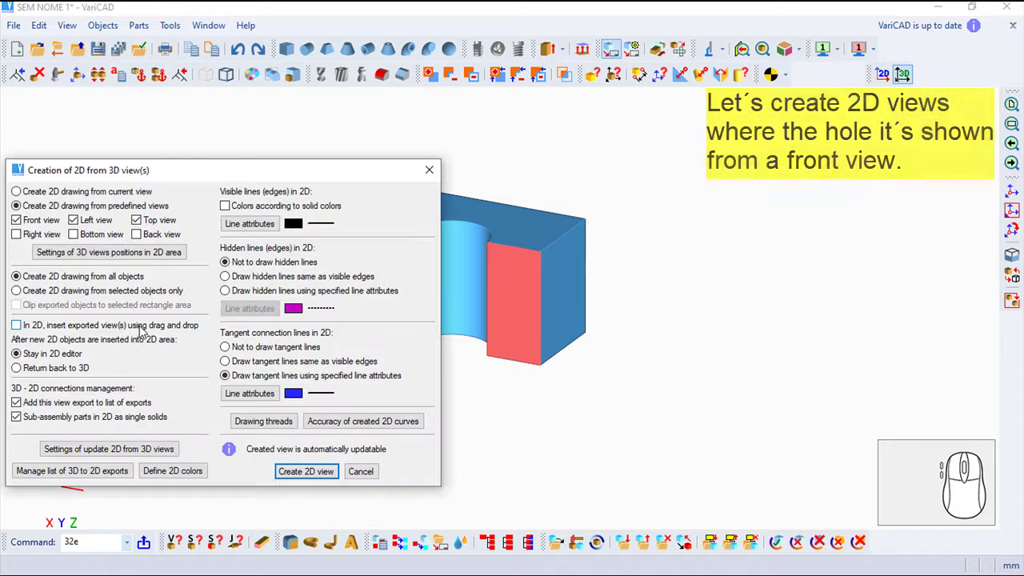
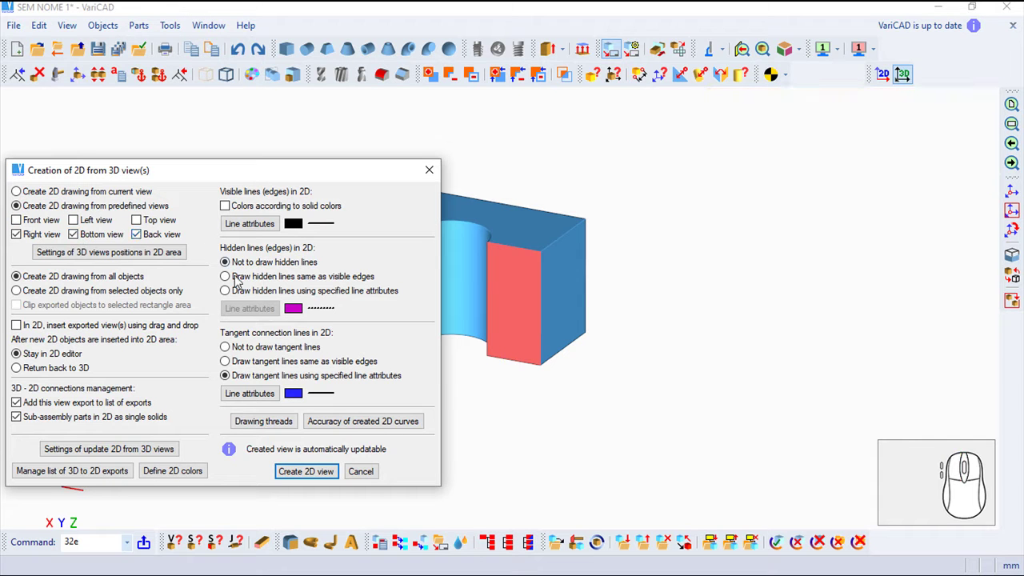
pyautogui.click(320, 477)
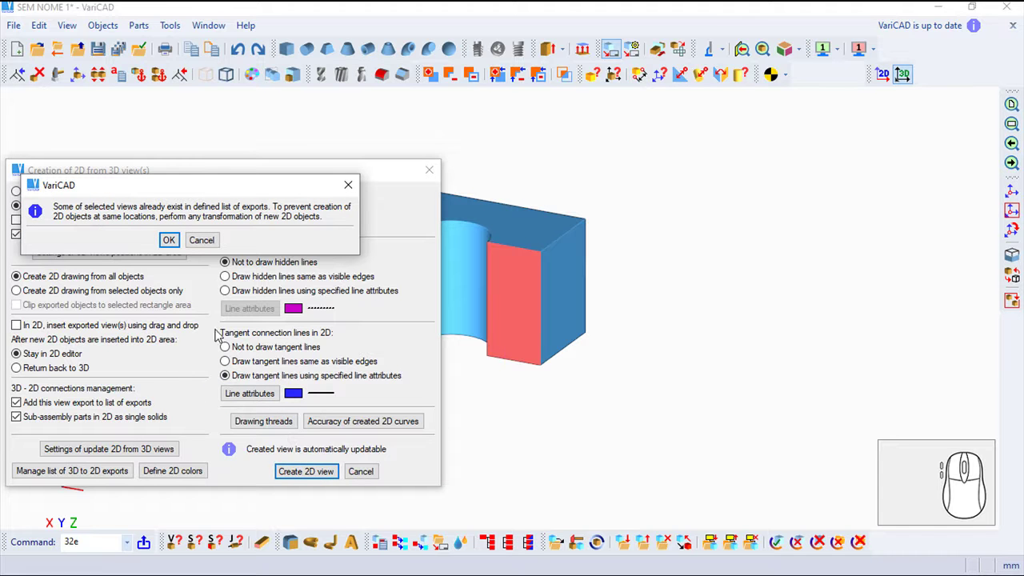
pyautogui.click(174, 245)
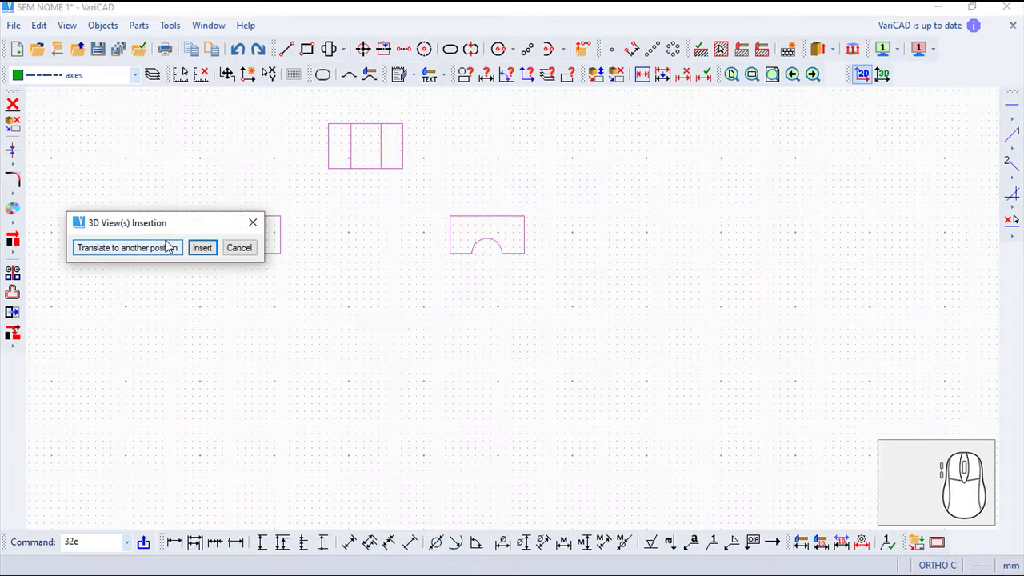
# - Insert the three generated views into the drawing and zoom in on them
pyautogui.moveTo(213, 256); pyautogui.dragTo(288, 351)
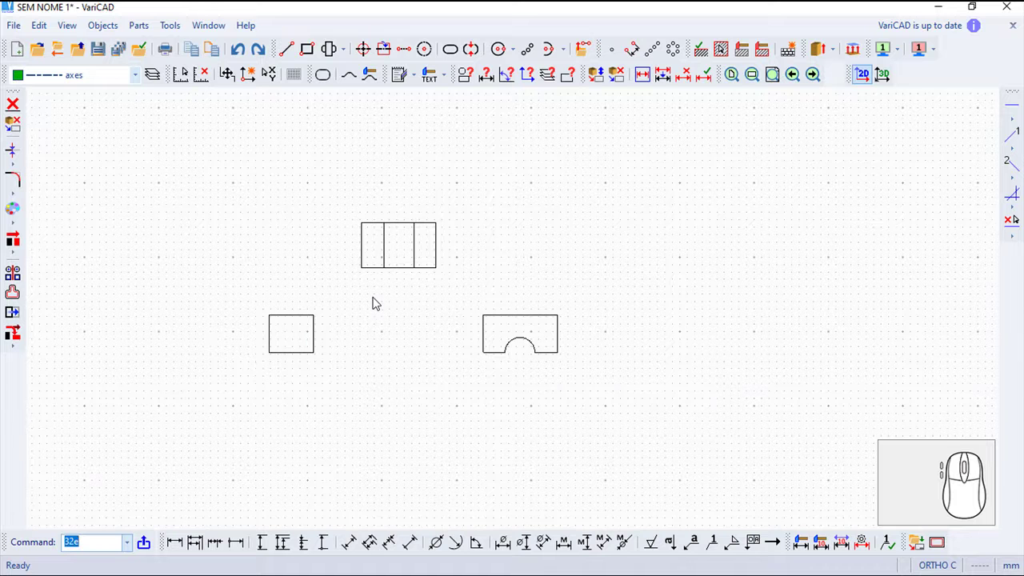
pyautogui.scroll(-3)
pyautogui.scroll(-3)
pyautogui.moveTo(384, 307); pyautogui.dragTo(393, 357)
pyautogui.scroll(3)
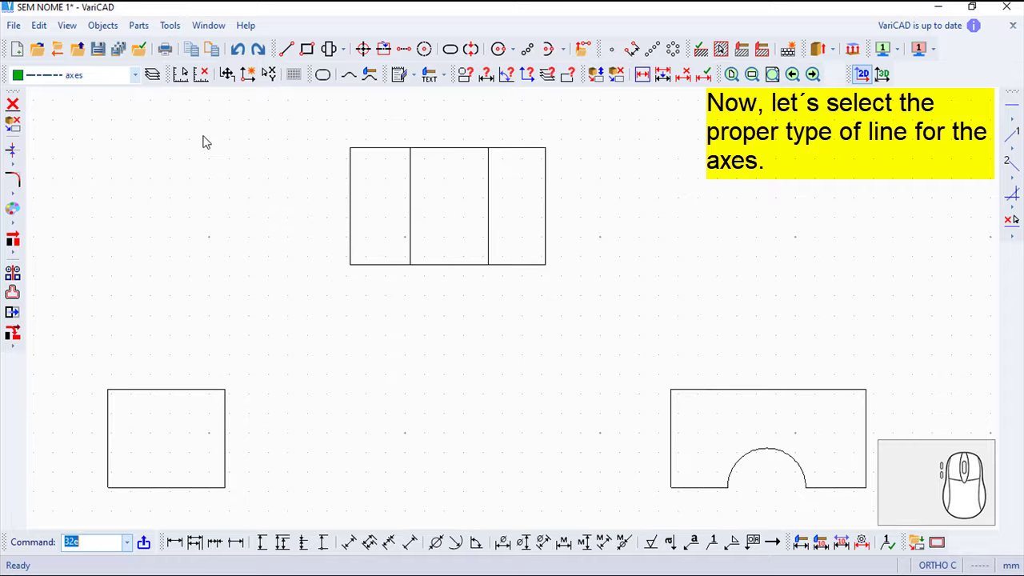
# - Make the dash-dot axes line type current for drawing
pyautogui.click(145, 84)
pyautogui.click(145, 84)
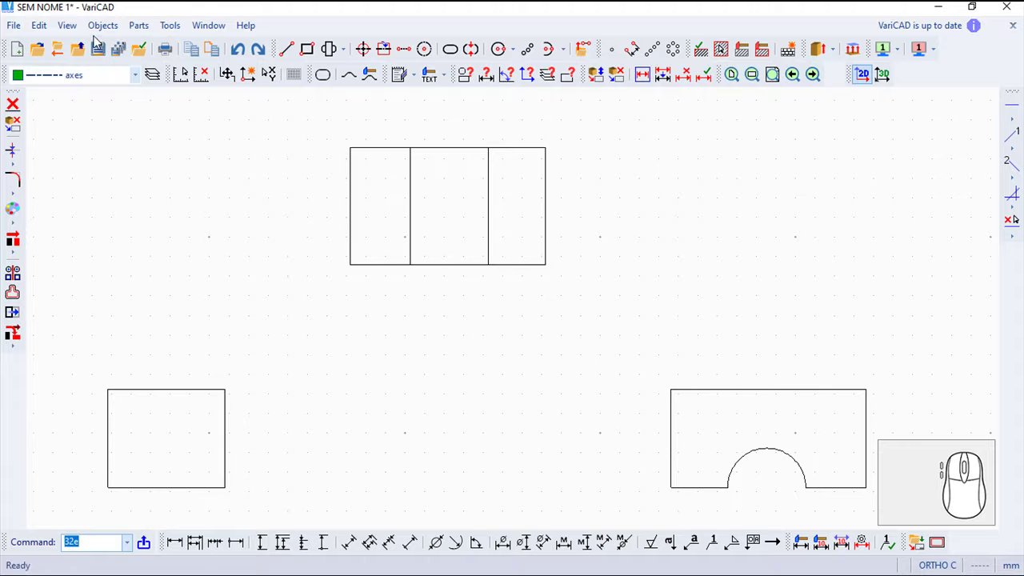
# - Draw an axis of rotation surface through the hole in the top view, then end the command
pyautogui.click(106, 32)
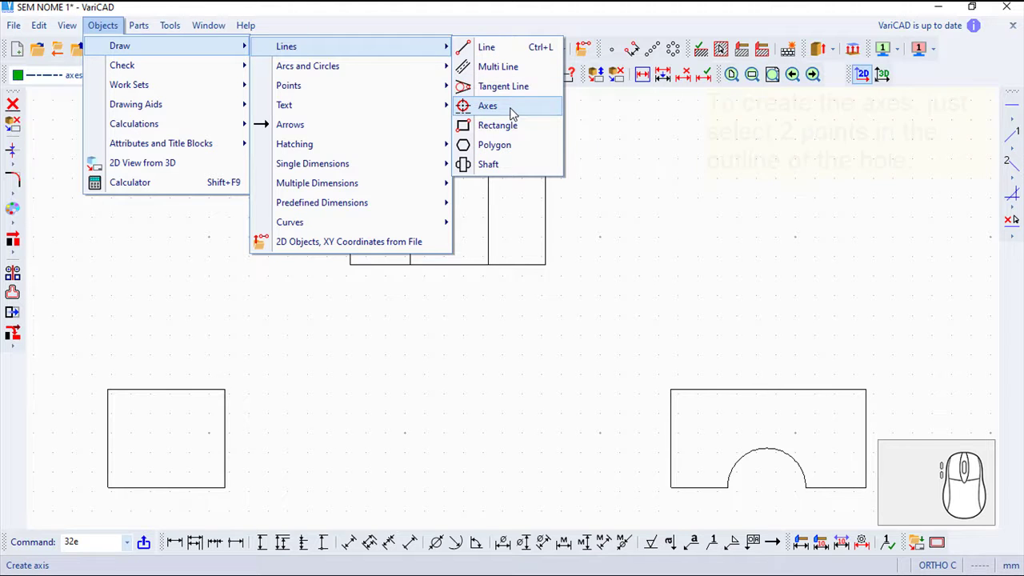
pyautogui.click(518, 113)
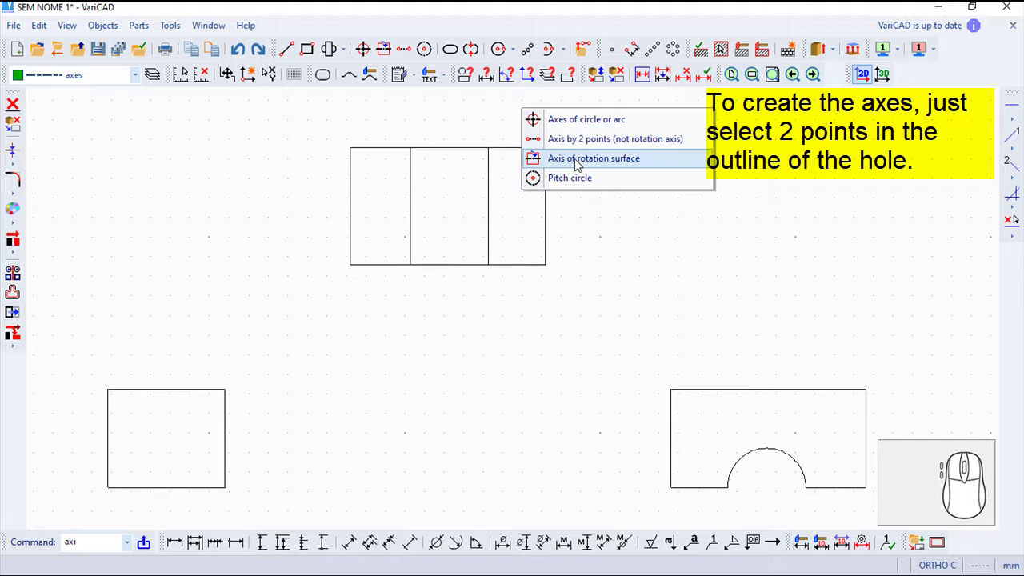
pyautogui.click(583, 165)
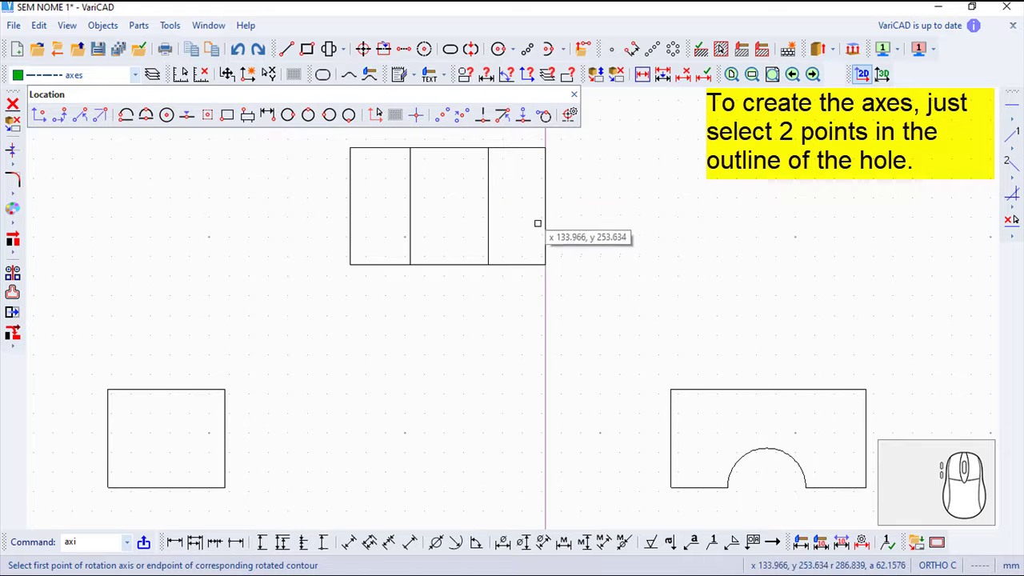
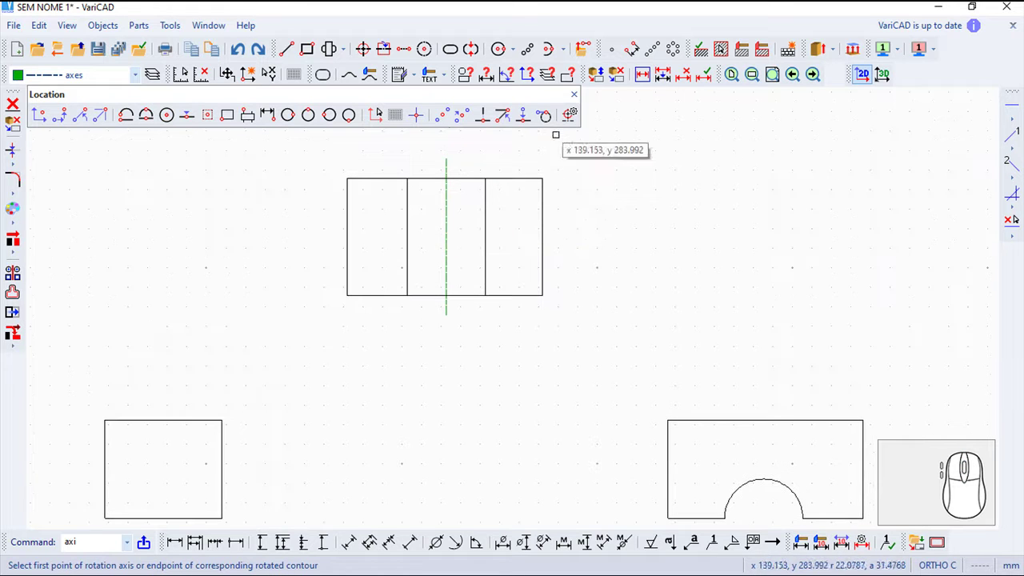
pyautogui.click(584, 100)
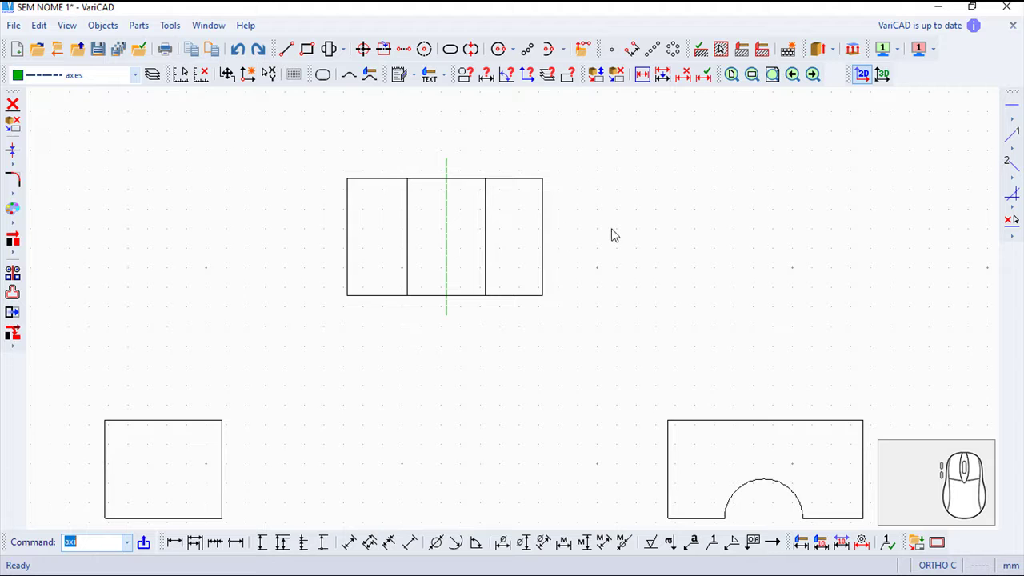